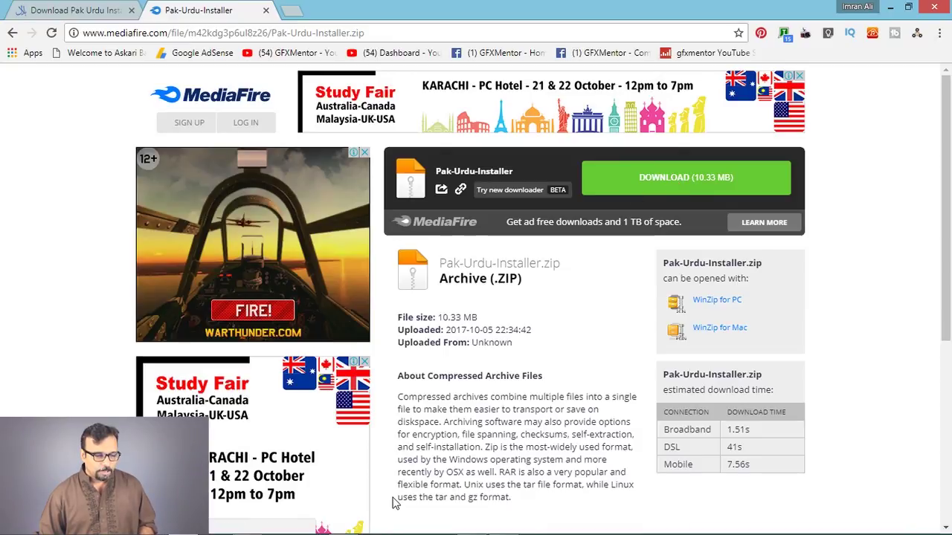
- Download the Pak-Urdu-Installer zip archive from its MediaFire page
{"action": "left_click", "coordinate": [692, 186]}
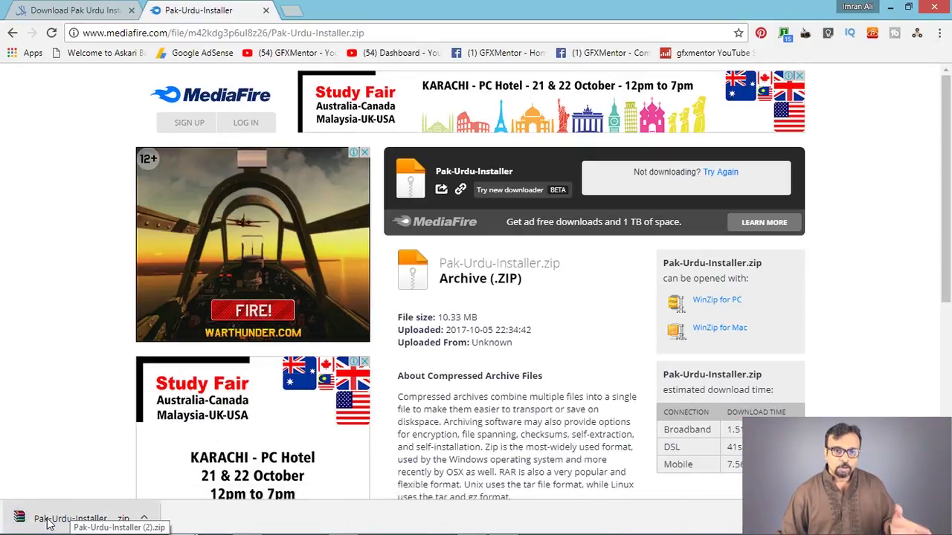
- Extract Pak-Urdu-Installer.exe from the downloaded zip onto the desktop
{"action": "left_click", "coordinate": [53, 520]}
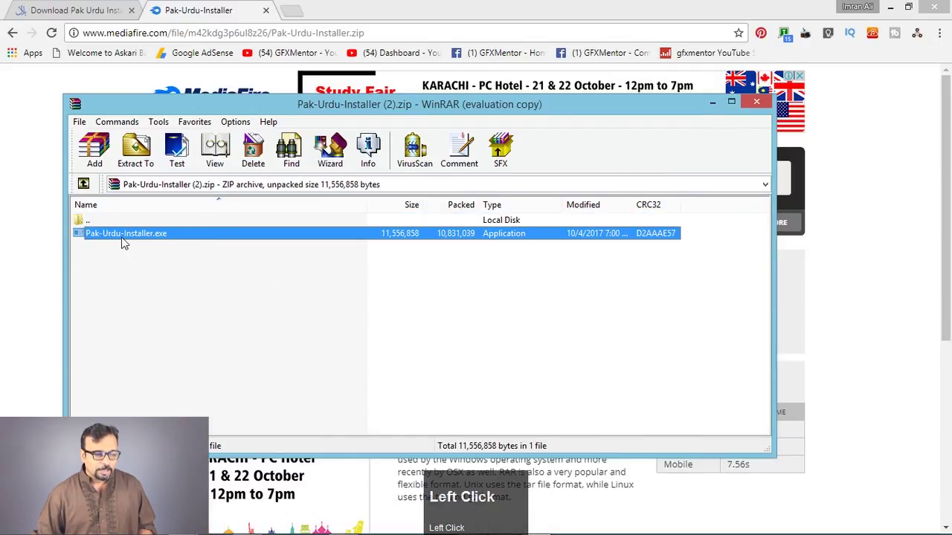
{"action": "left_click_drag", "start_coordinate": [892, 8], "coordinate": [773, 96]}
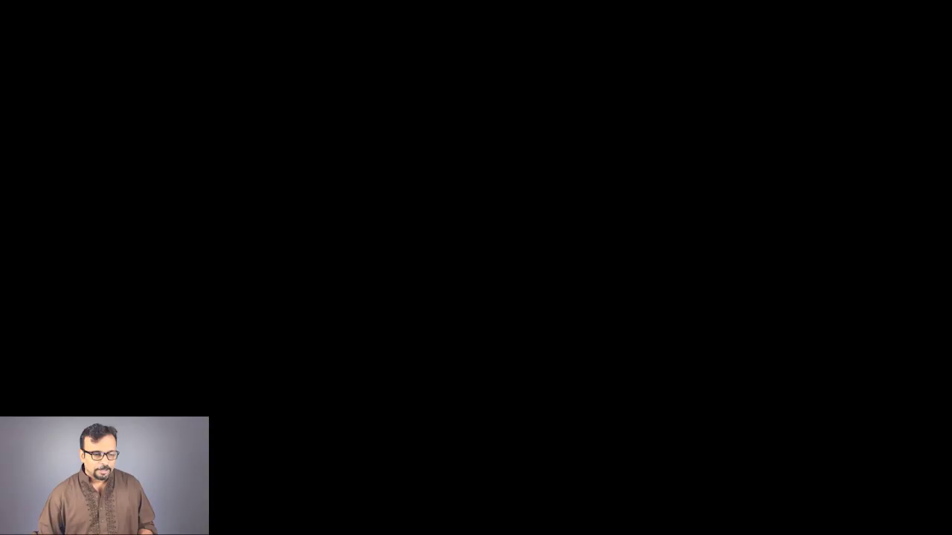
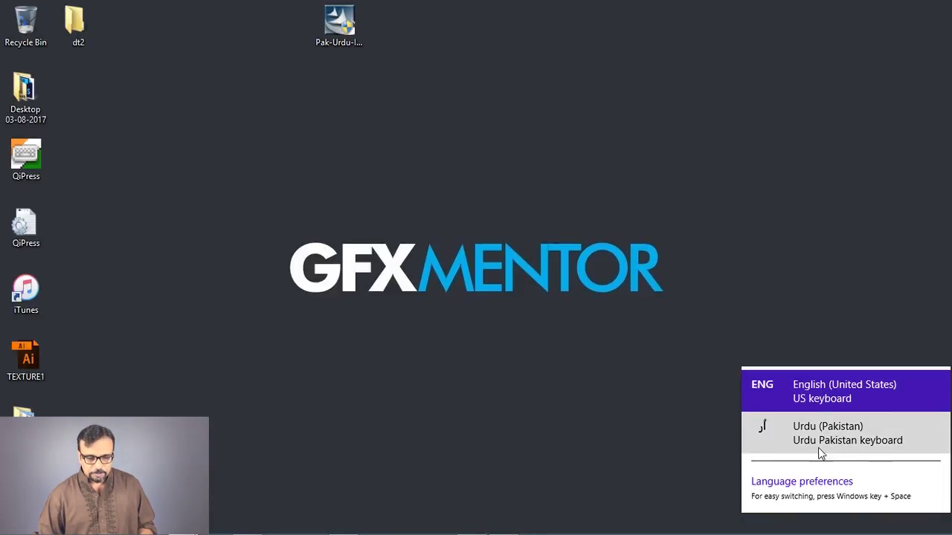
- With the Urdu (Pakistan) keyboard, write پاکستان in Notepad by typing 'pakstan' and enlarge it to size 48
{"action": "left_click", "coordinate": [696, 458]}
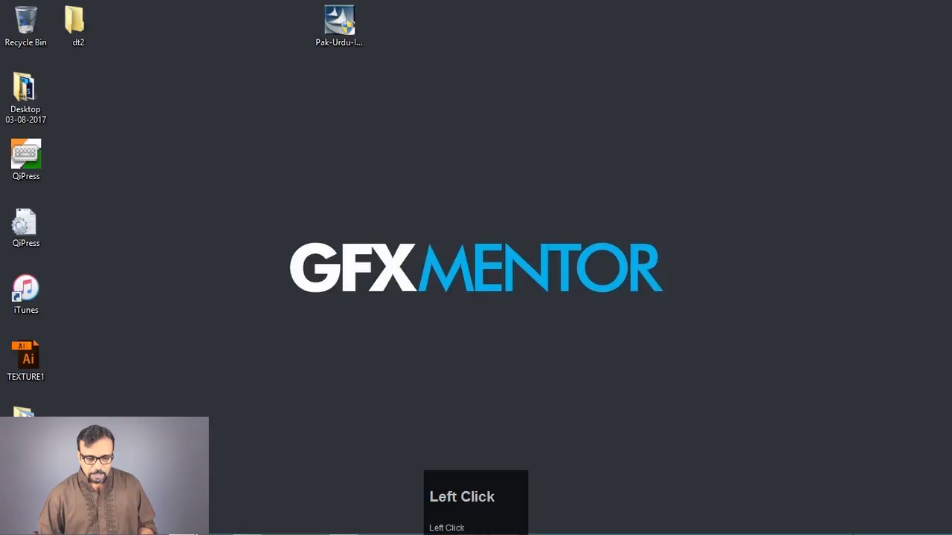
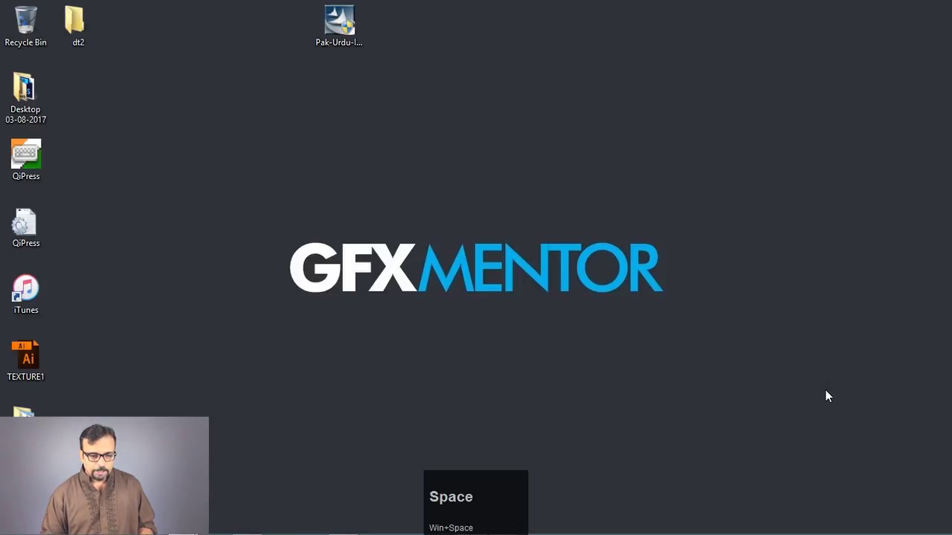
{"action": "key", "text": "super+space"}
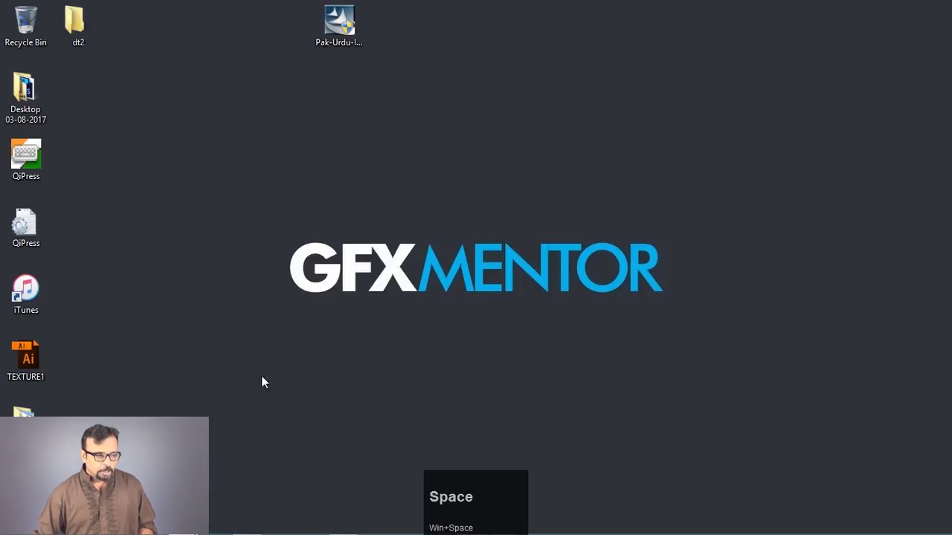
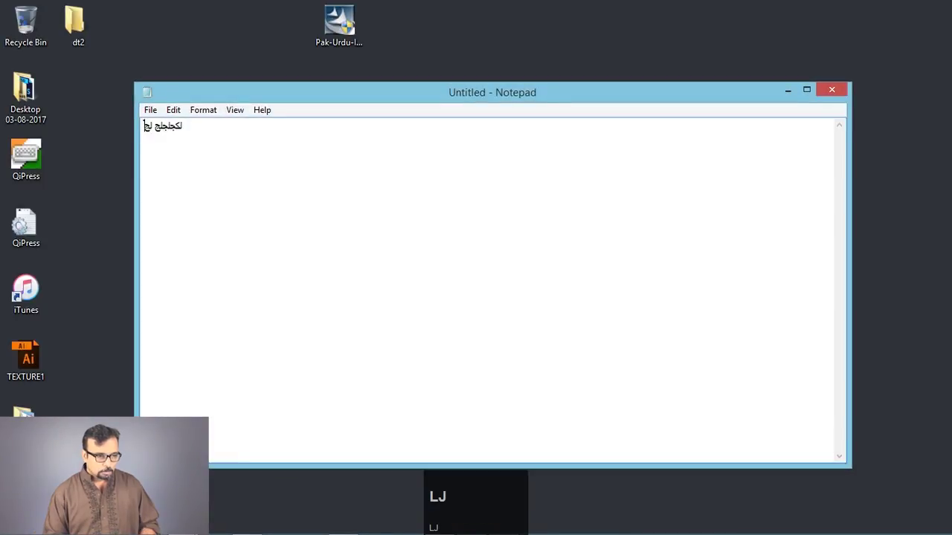
{"action": "key", "text": "BackSpace"}
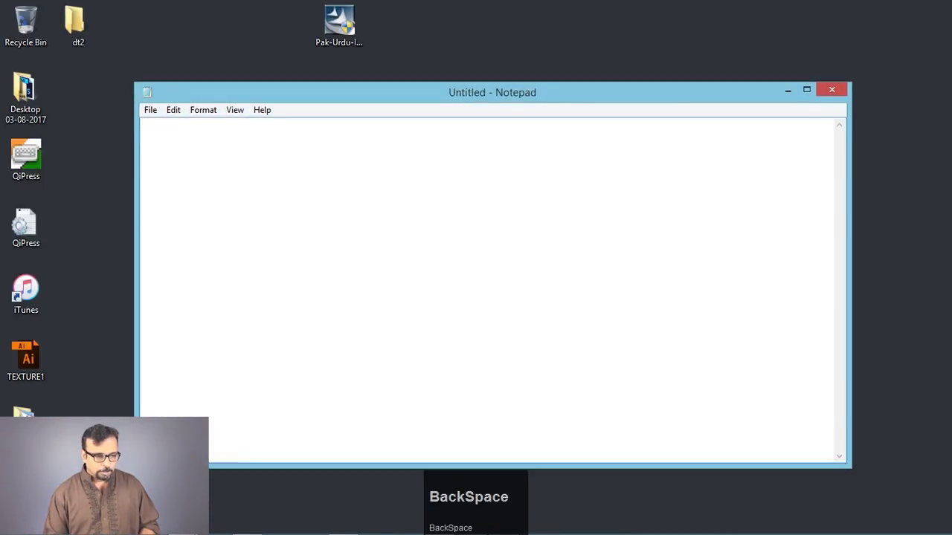
{"action": "type", "text": "pakstan"}
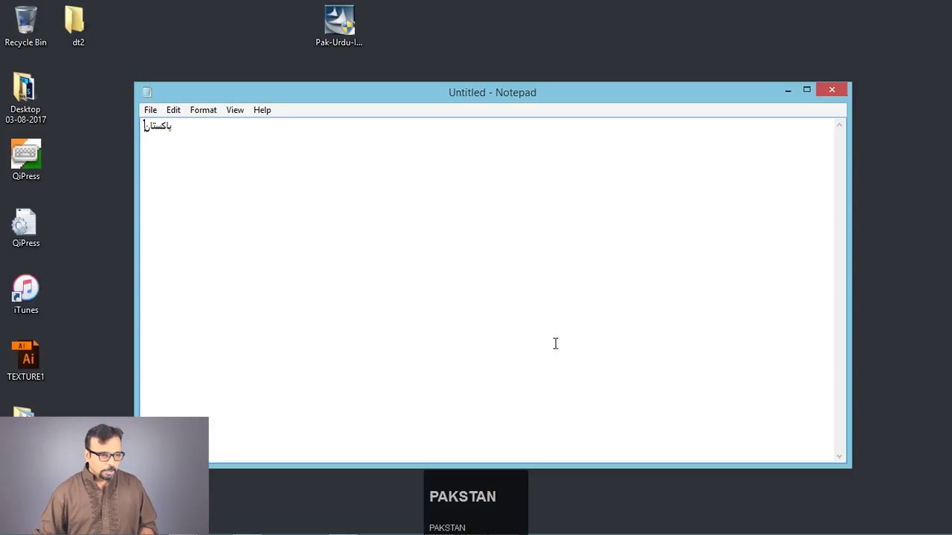
{"action": "left_click_drag", "start_coordinate": [183, 127], "coordinate": [252, 195]}
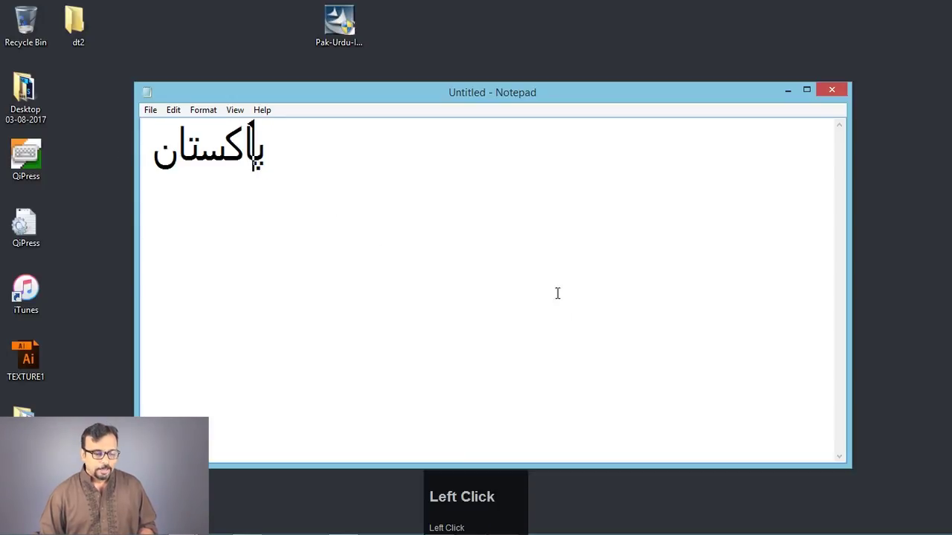
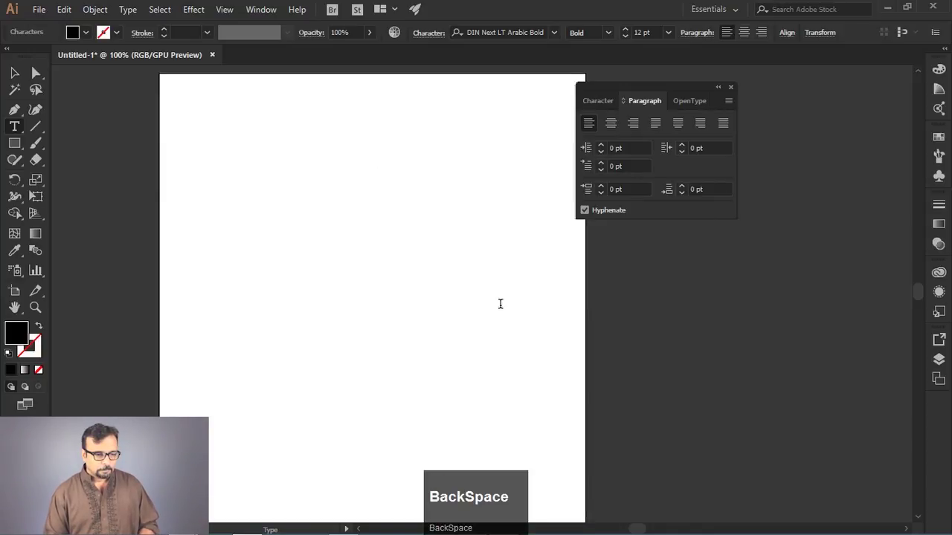
- Paste the Urdu word onto the artboard as point text in DIN Next LT Arabic Bold
{"action": "key", "text": "p"}
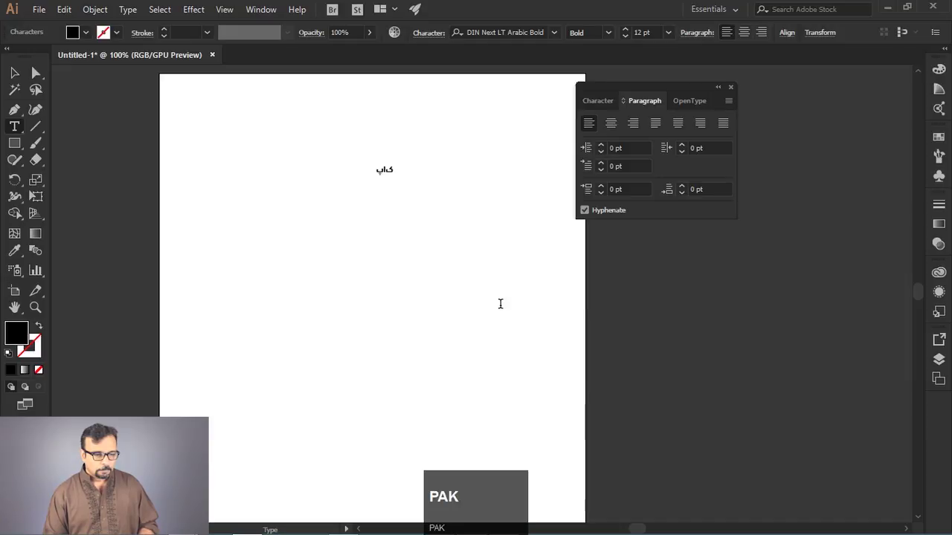
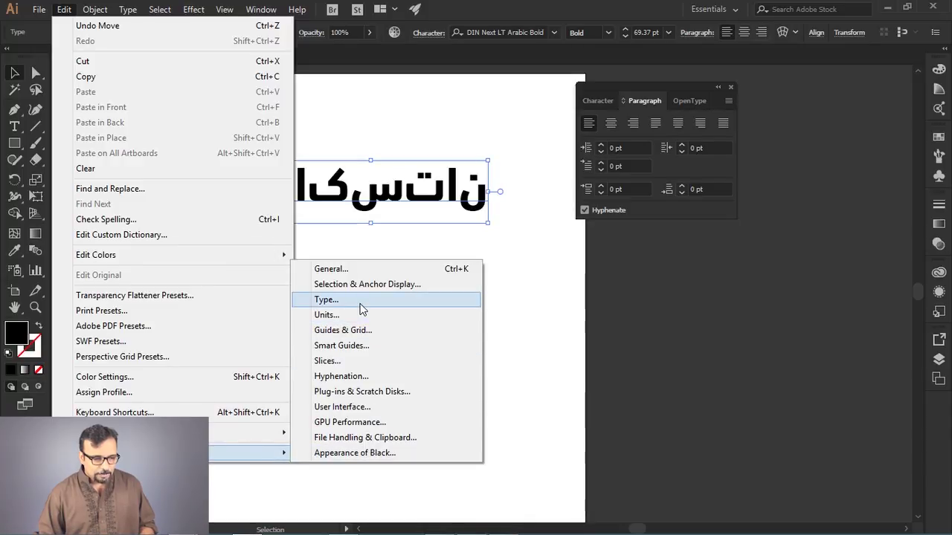
- Bring up Illustrator's Type preferences to adjust the language options
{"action": "left_click_drag", "start_coordinate": [365, 310], "coordinate": [400, 149]}
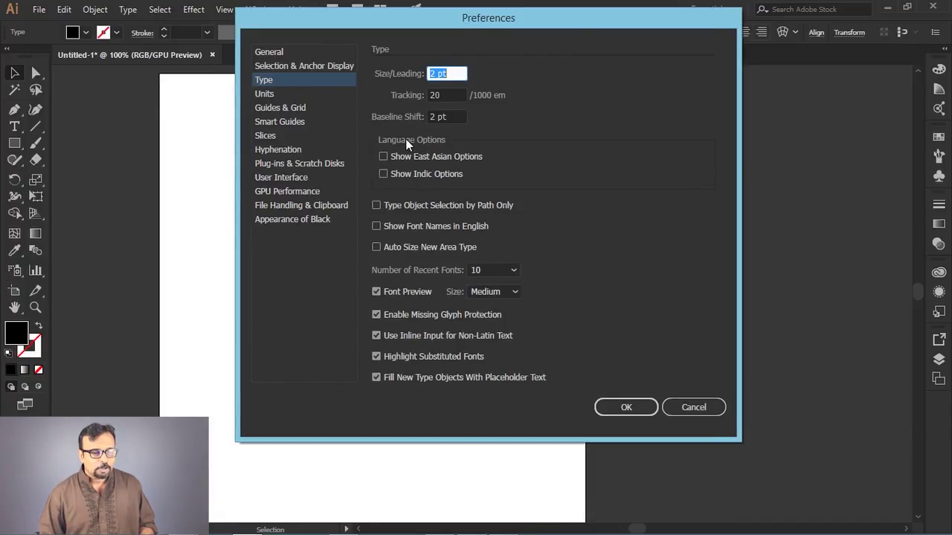
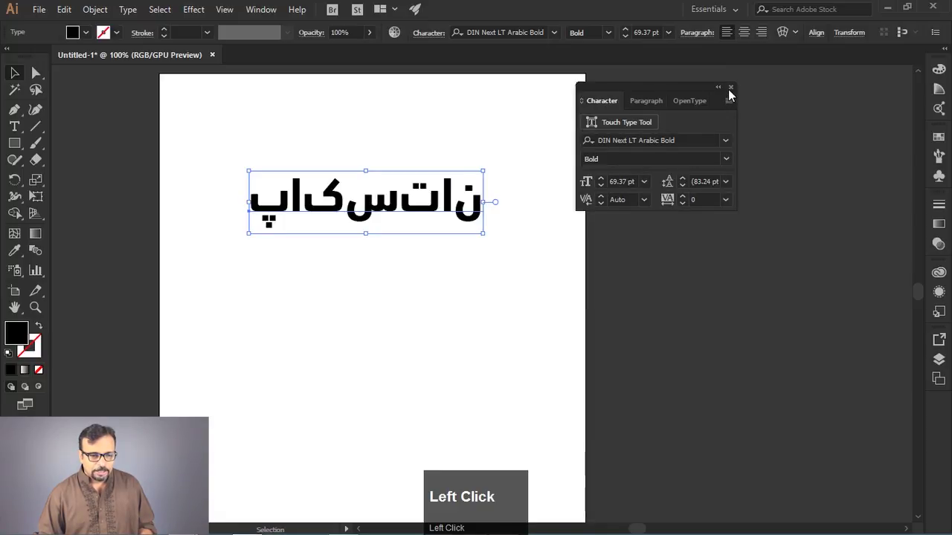
- Switch the Paragraph panel to the Middle Eastern & South Asian Single-line Composer so پاکستان joins correctly
{"action": "key", "text": "ctrl+t"}
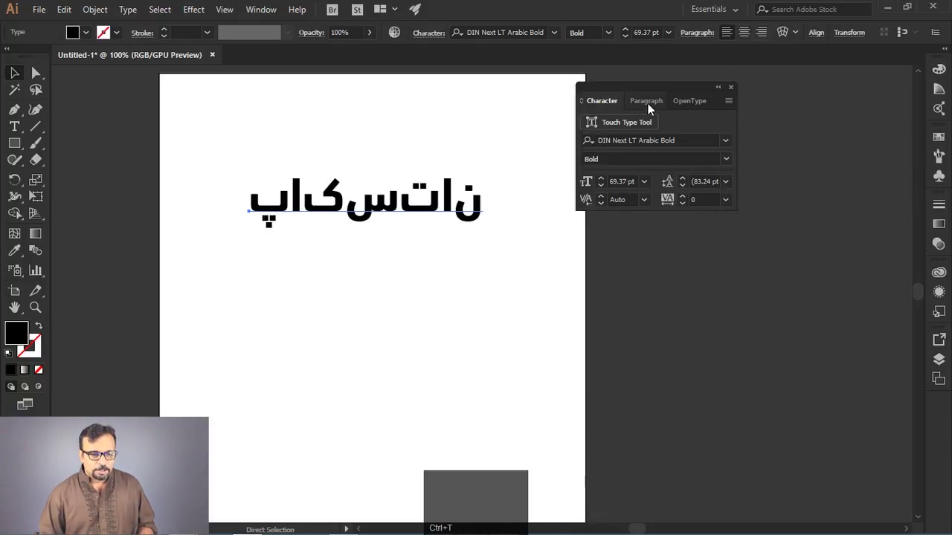
{"action": "left_click", "coordinate": [653, 112]}
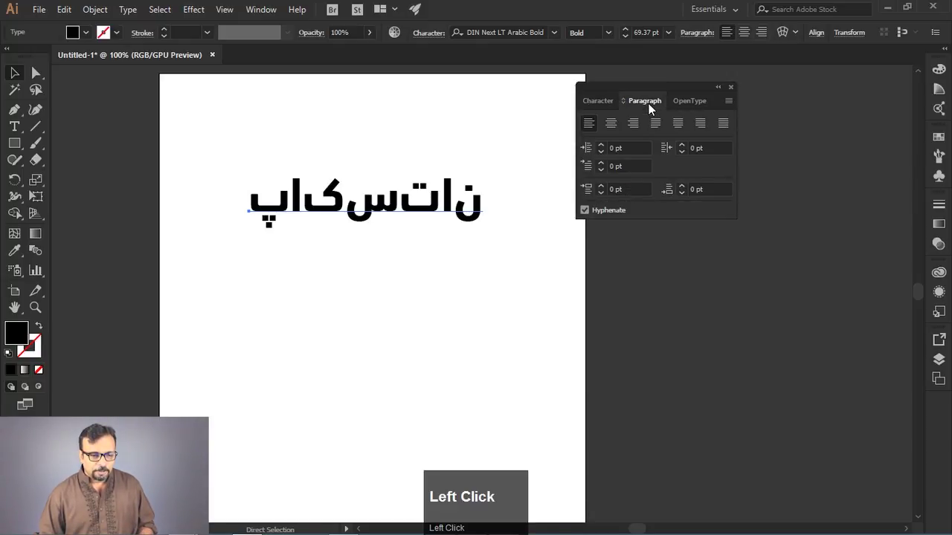
{"action": "left_click", "coordinate": [735, 106]}
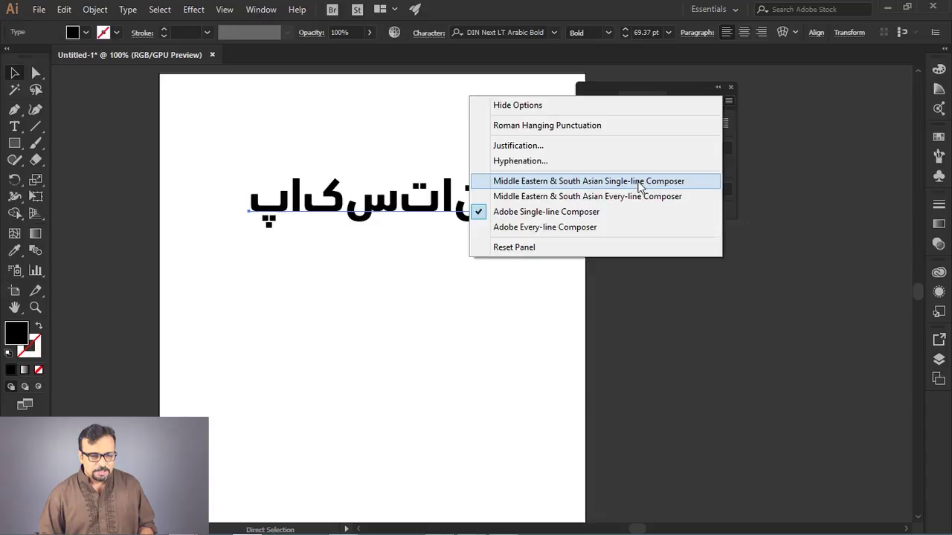
{"action": "left_click_drag", "start_coordinate": [644, 189], "coordinate": [390, 200]}
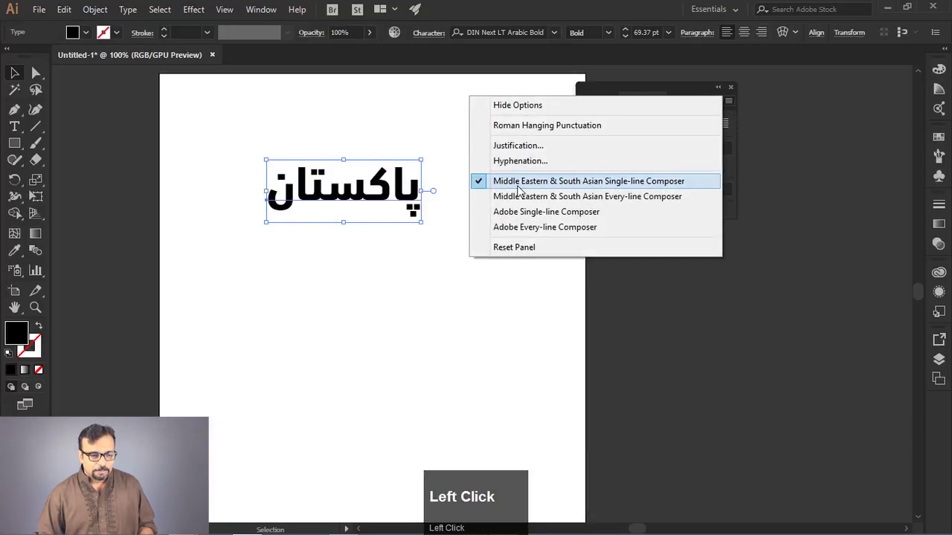